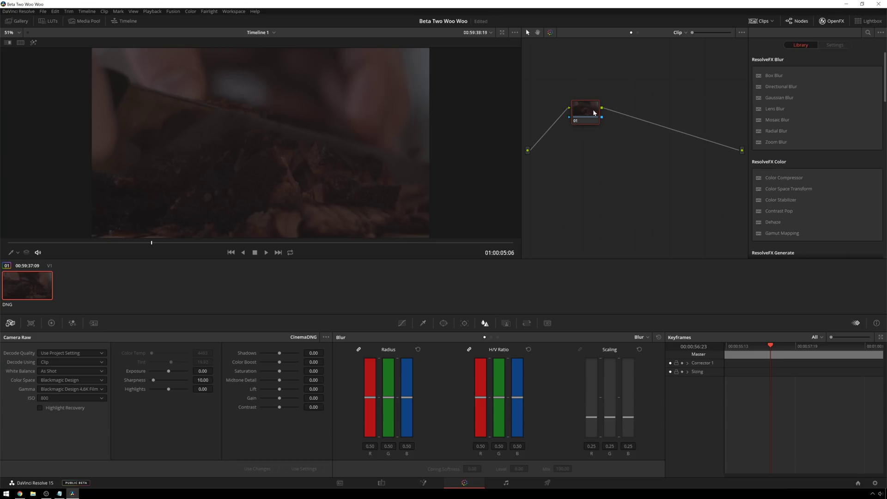
In Camera Raw, decode from clip with a custom white balance and hide the clip thumbnails.
left_click(594, 116)
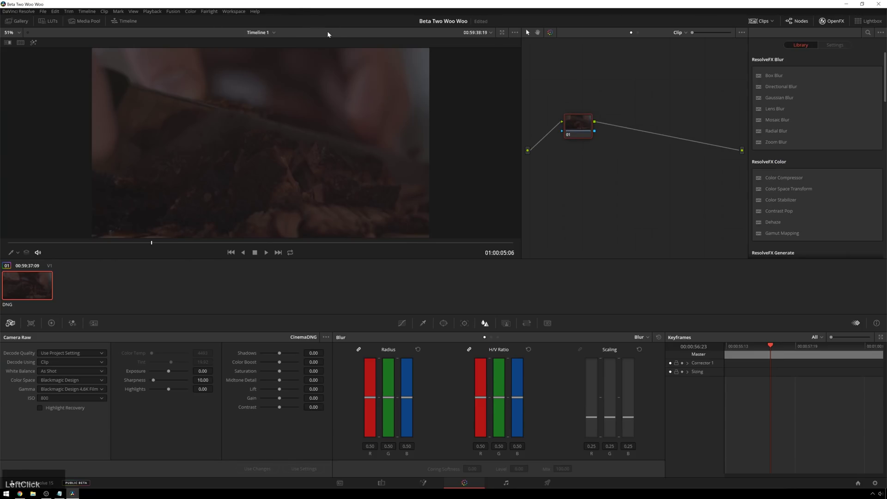
left_click(13, 331)
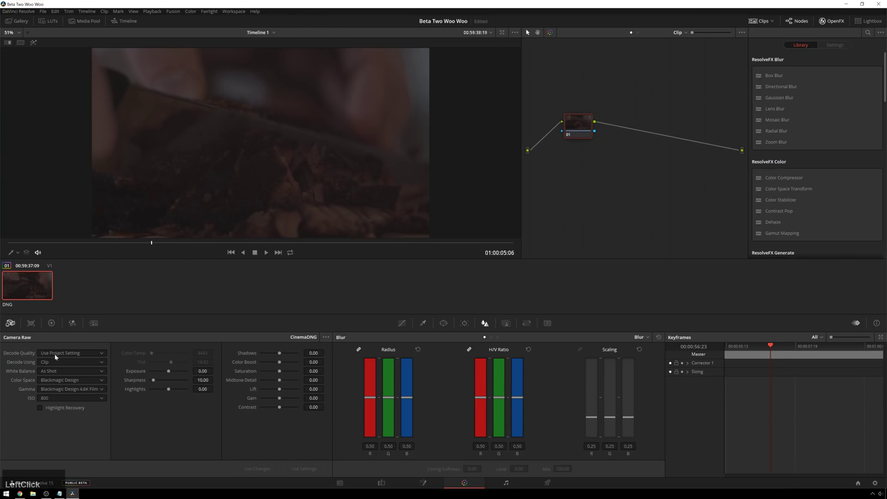
left_click(72, 366)
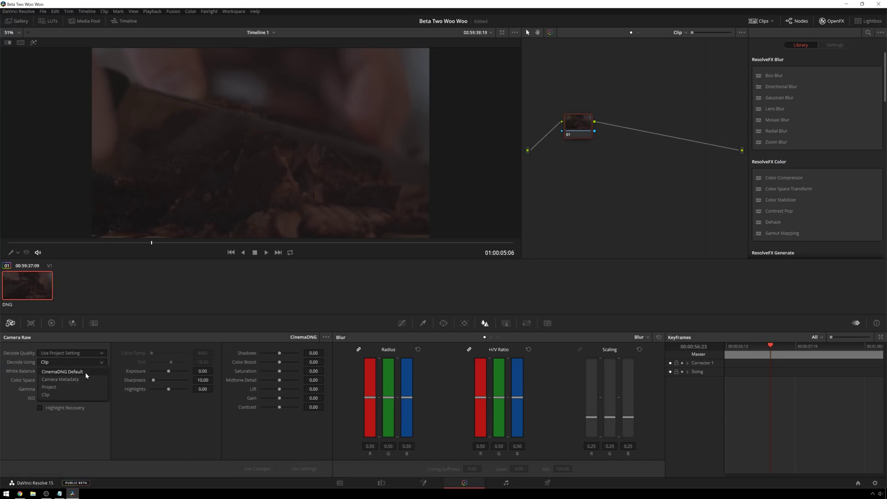
left_click(85, 395)
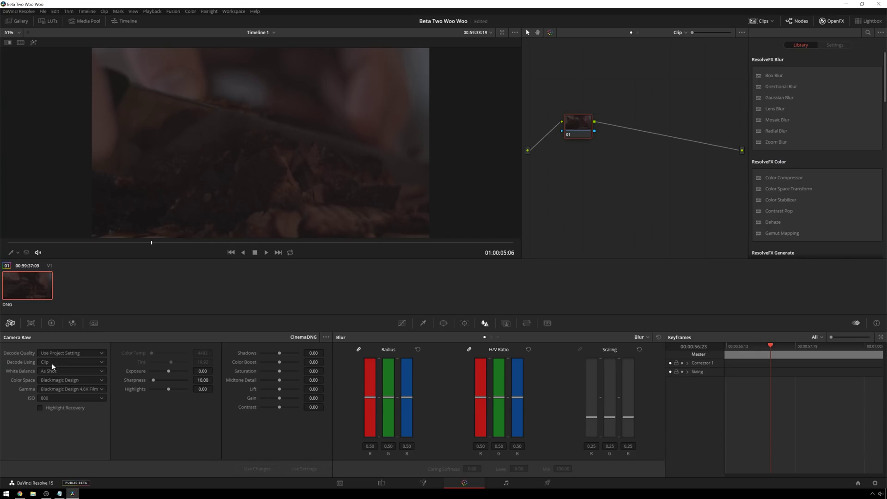
left_click(56, 377)
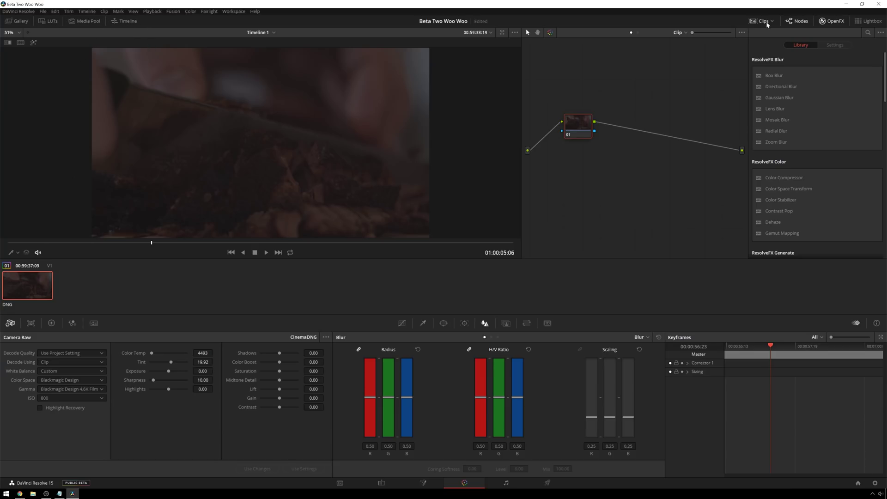
left_click(756, 24)
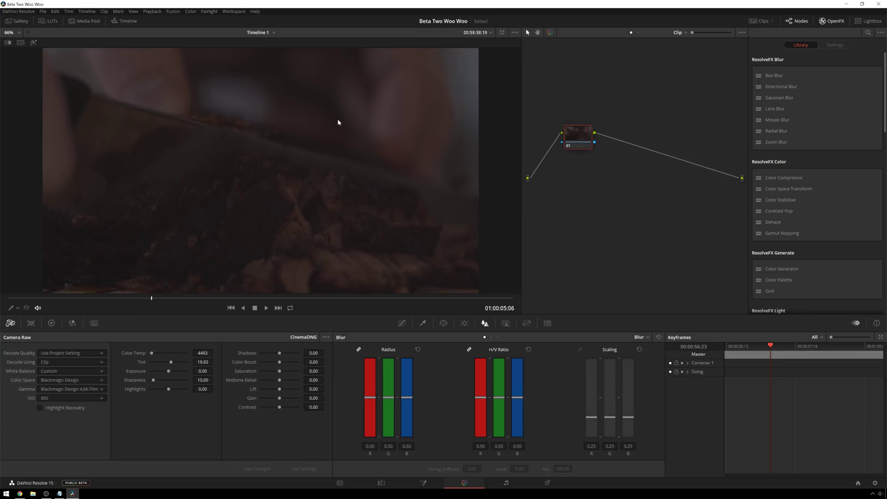
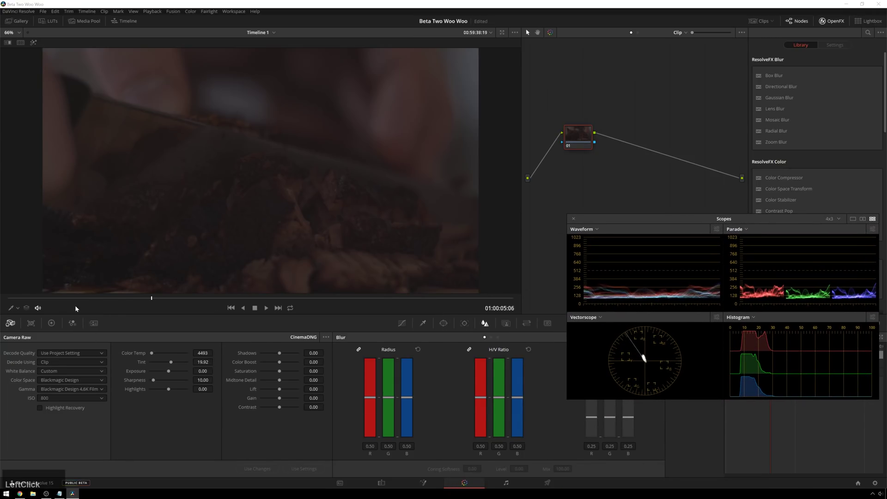
In the primary wheels, raise offset to 64.40 and pull lift down to -0.11, checking the frame.
left_click(59, 324)
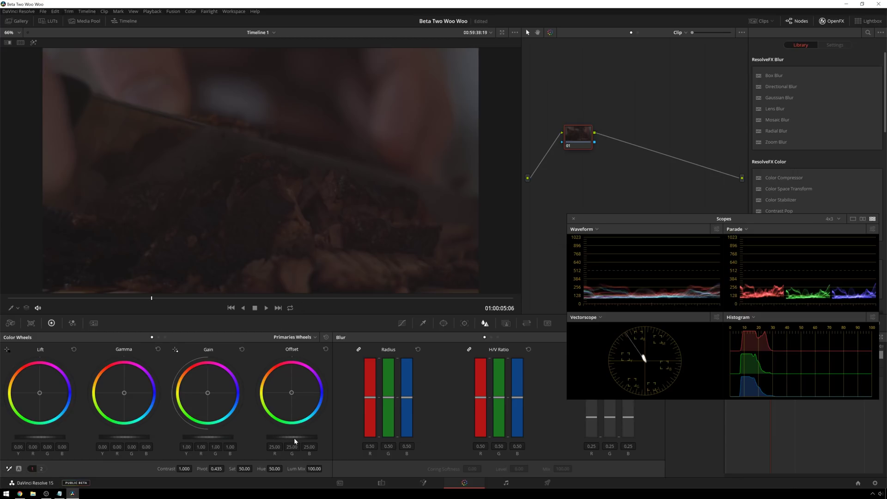
left_click(299, 441)
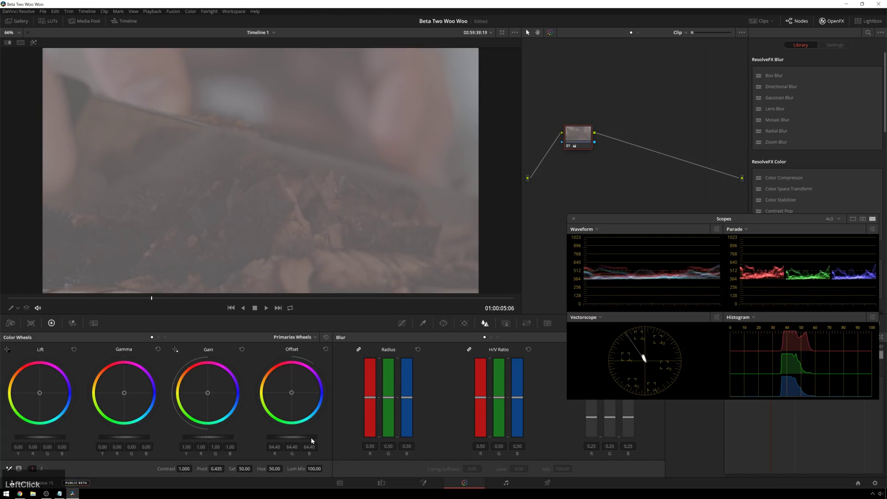
left_click(57, 439)
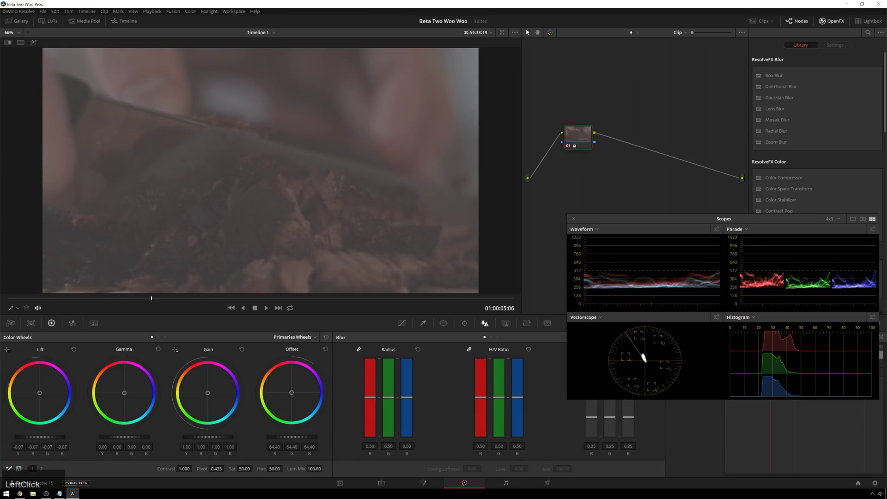
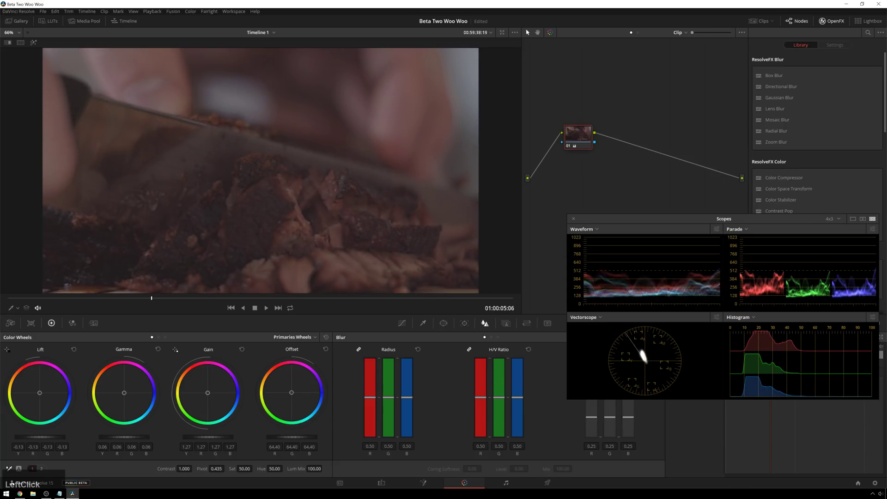
scroll("up", 3)
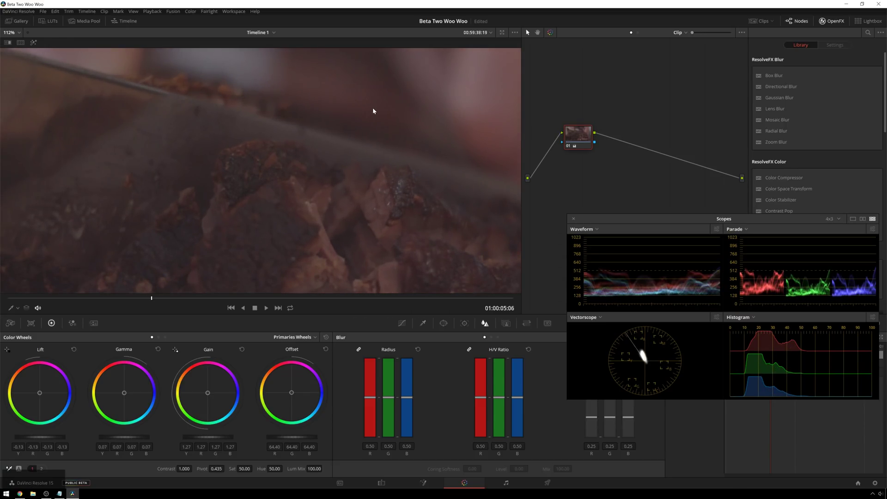
middle_click(327, 144)
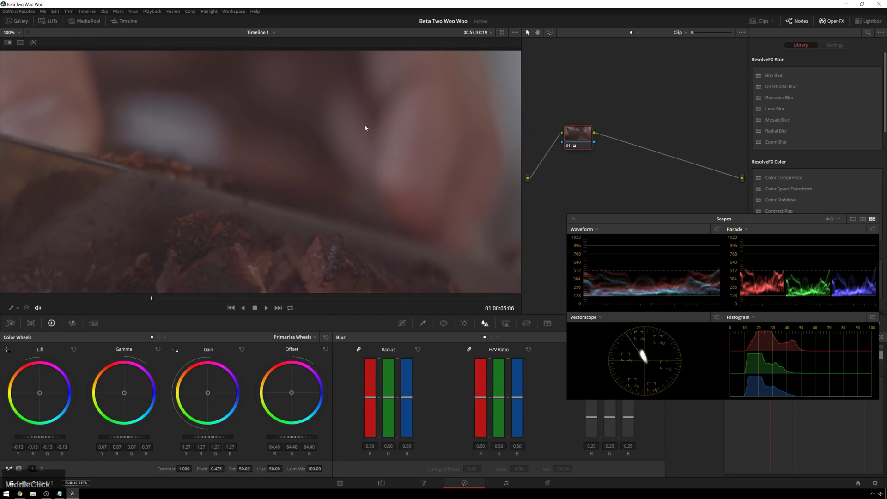
middle_click(270, 232)
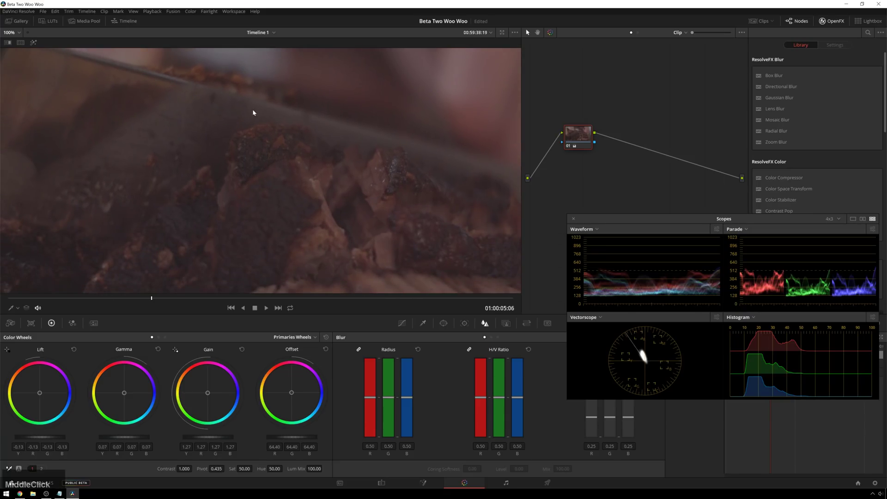
scroll("up", 3)
scroll("down", 3)
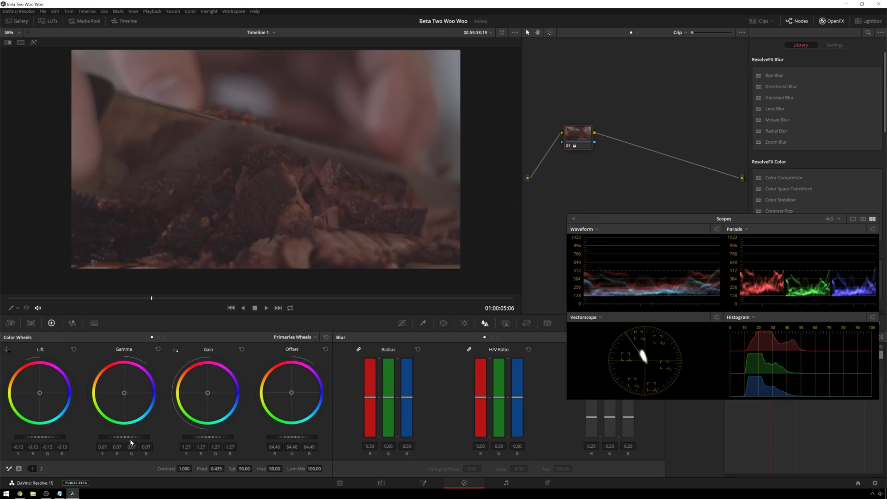
Lift gamma to 0.17 and push gain to 1.85, inspecting the brightened shot.
left_click(132, 442)
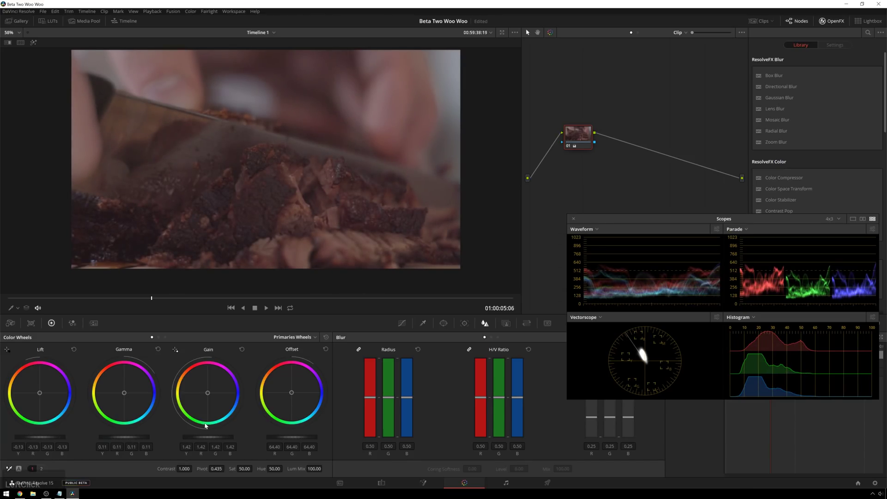
left_click(225, 437)
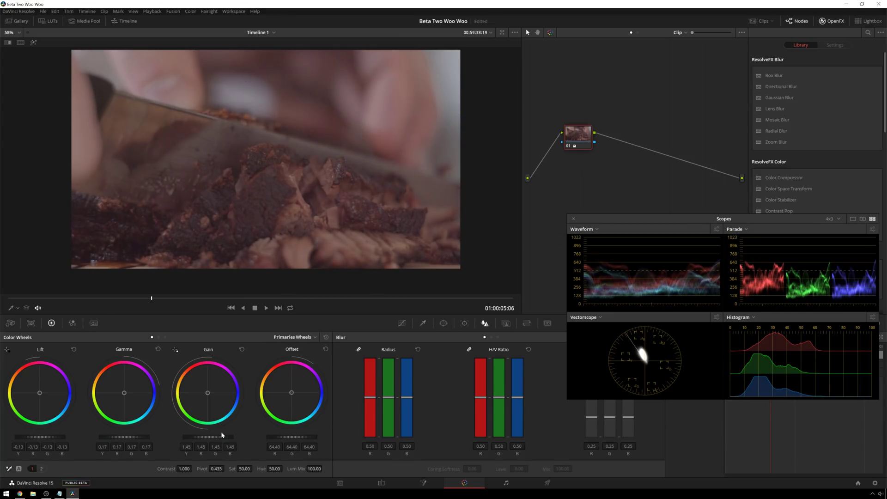
left_click(224, 438)
scroll("up", 3)
scroll("down", 3)
scroll("up", 3)
scroll("up", 3)
scroll("down", 3)
scroll("up", 3)
middle_click(366, 114)
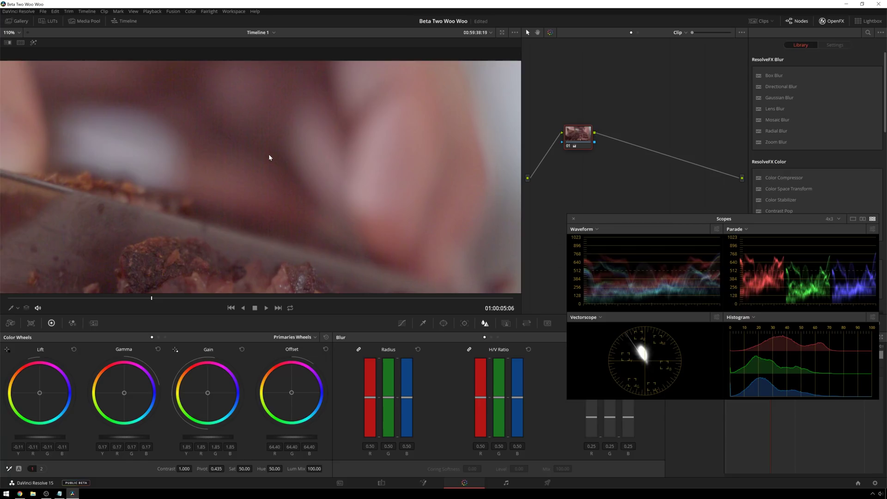
middle_click(293, 308)
key("space")
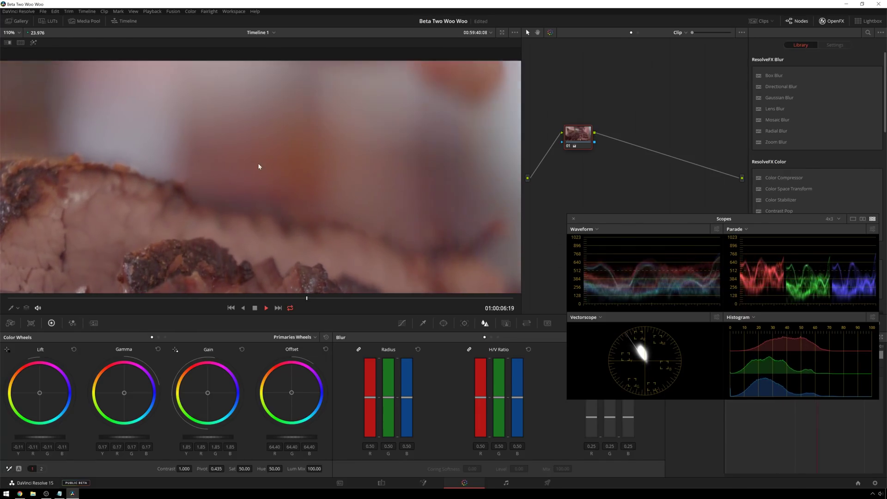
key("space")
scroll("down", 3)
middle_click(252, 212)
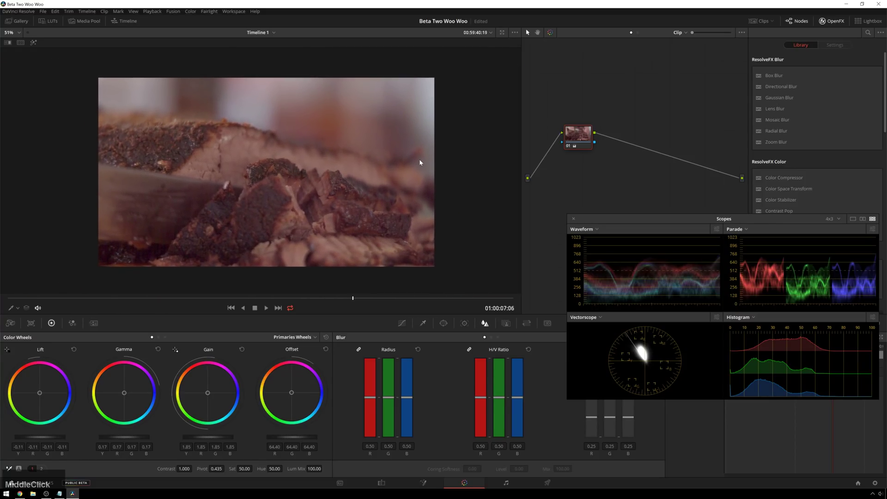
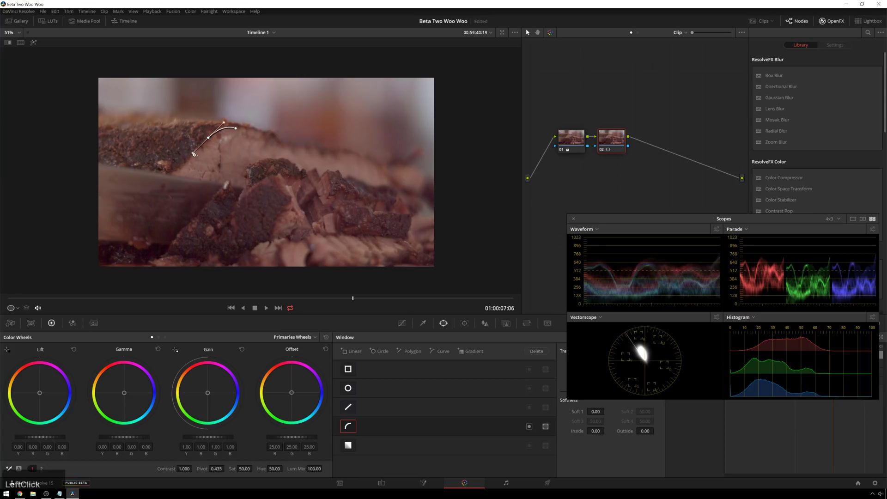
Add a mask point around the brisket slice and hide the video scopes.
left_click(129, 189)
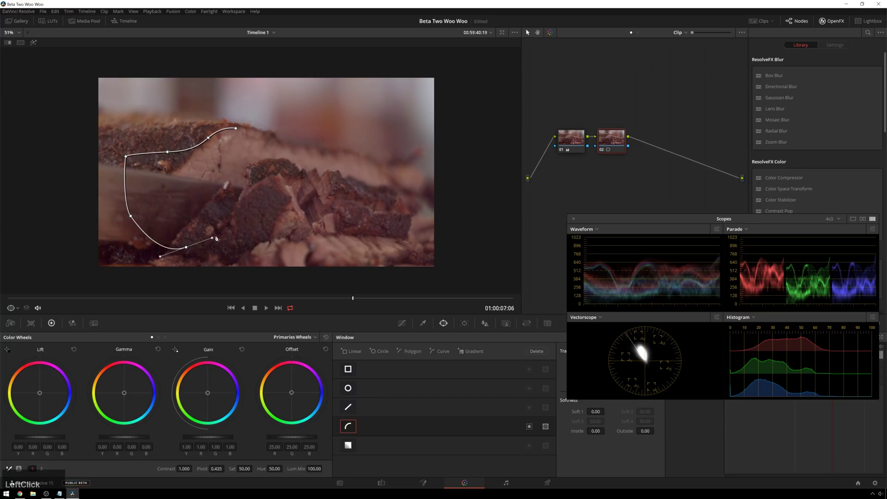
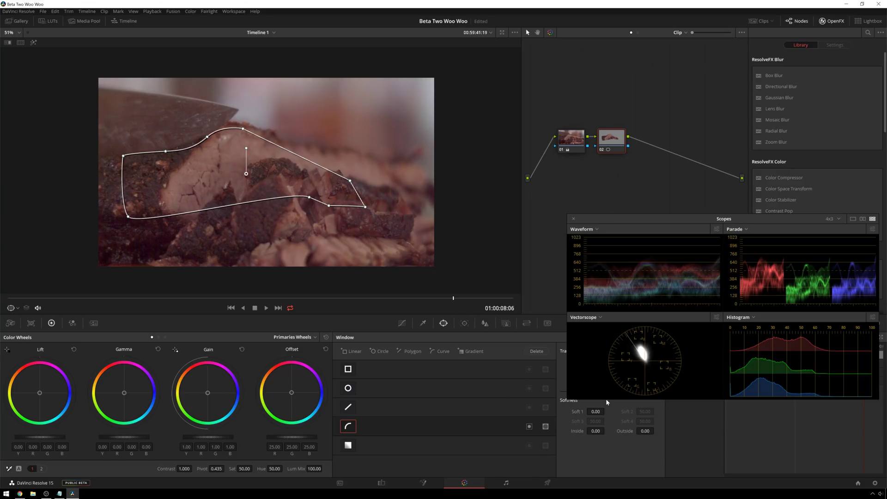
left_click(706, 220)
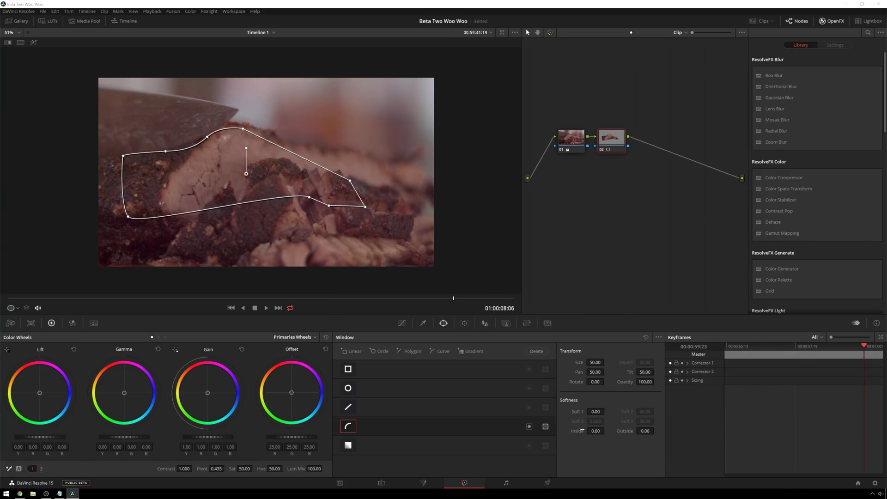
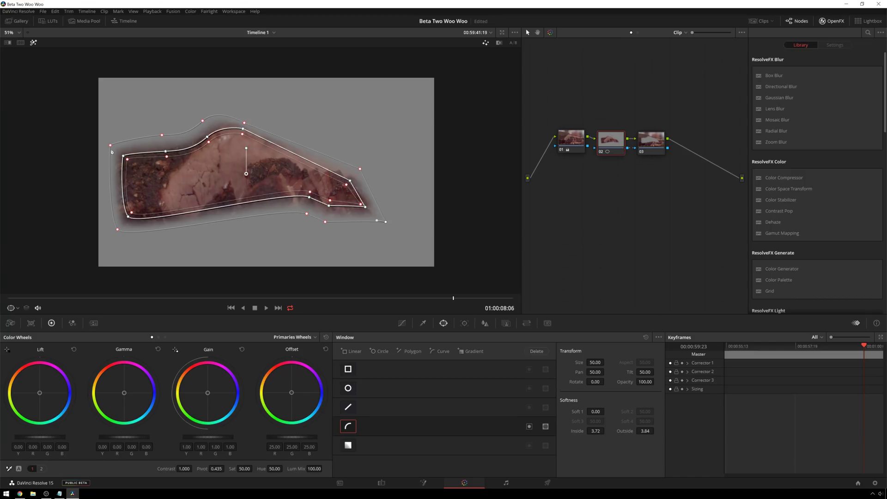
Select the third node without mask highlight, show its Lens Blur settings and play to judge the blur.
left_click(657, 141)
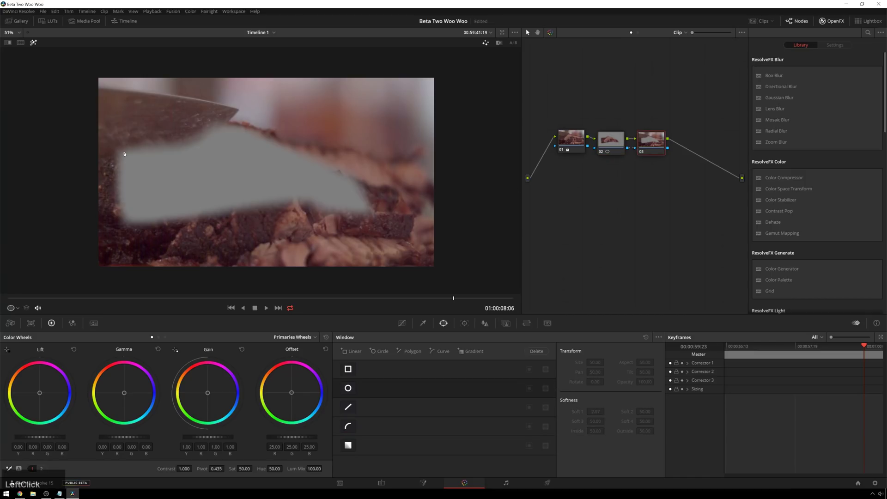
key("shift+h")
left_click(653, 150)
left_click(784, 115)
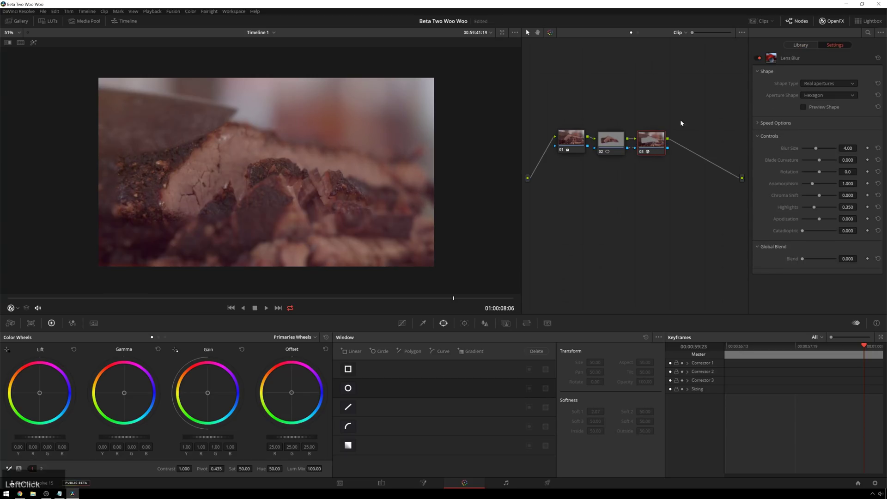
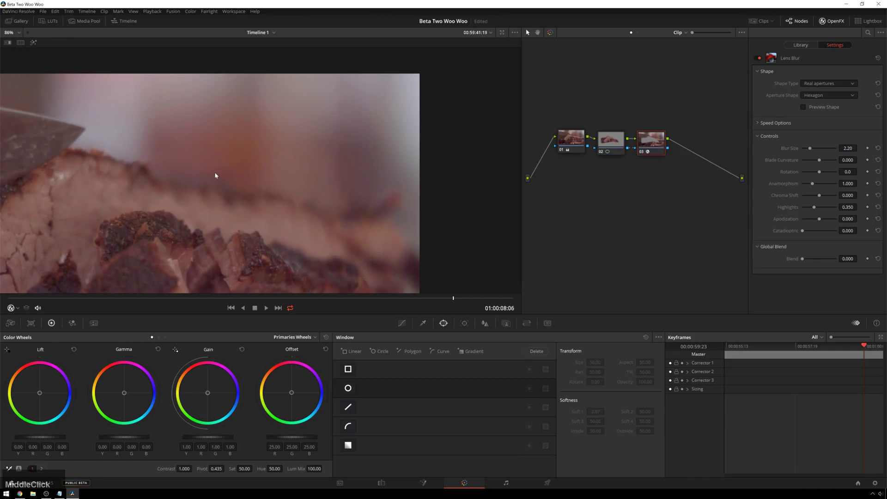
middle_click(255, 208)
key("space")
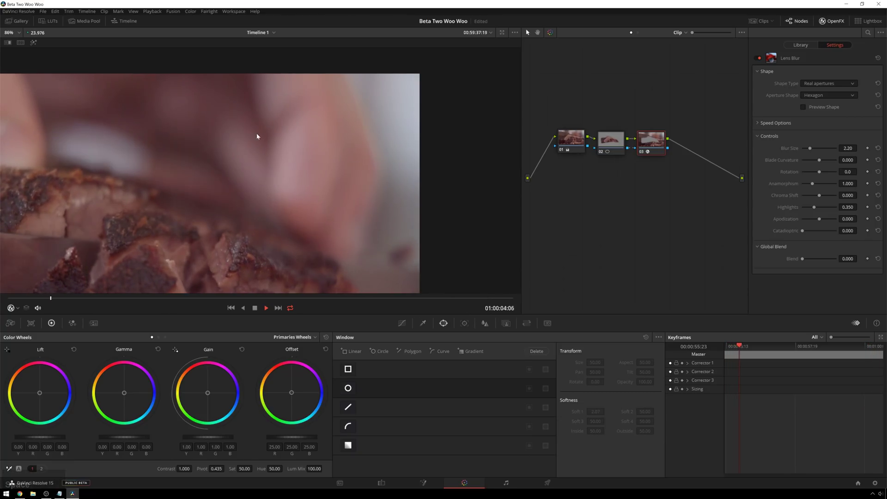
key("space")
key("space")
Reduce the Lens Blur size to 2.3 for a subtle background softening.
left_click(820, 151)
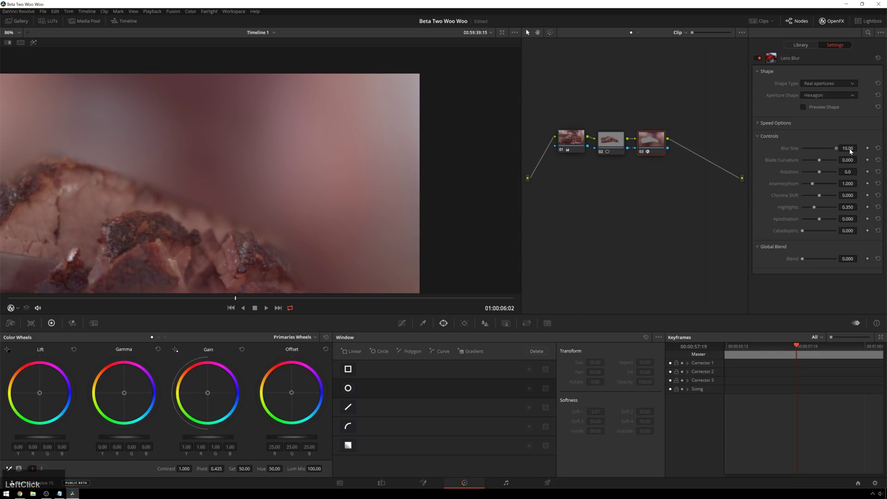
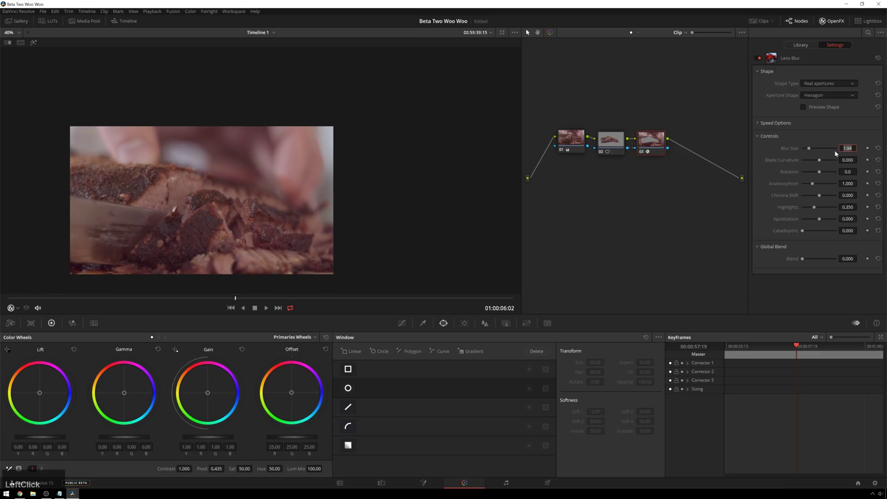
key("KP_2")
key("KP_Decimal")
key("KP_3")
key("KP_Enter")
scroll("up", 3)
Add a new serial node after the first and bring up its Motion Effects noise reduction settings.
middle_click(141, 163)
left_click(711, 183)
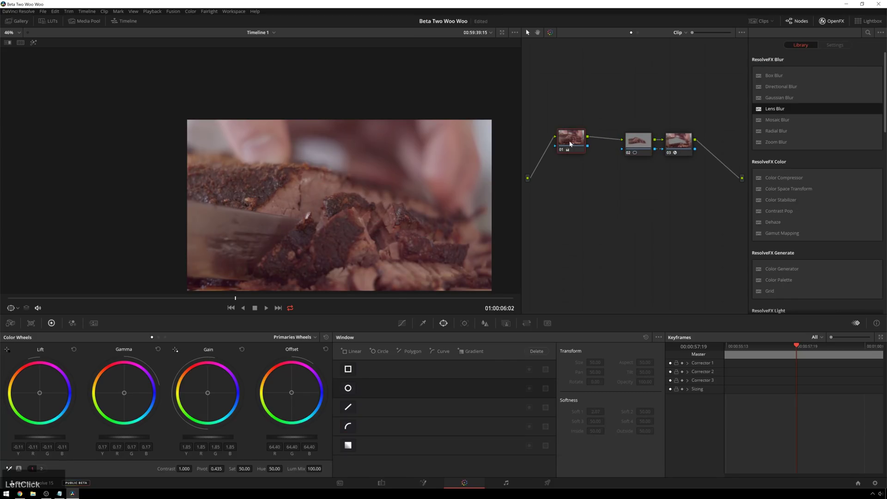
left_click(605, 150)
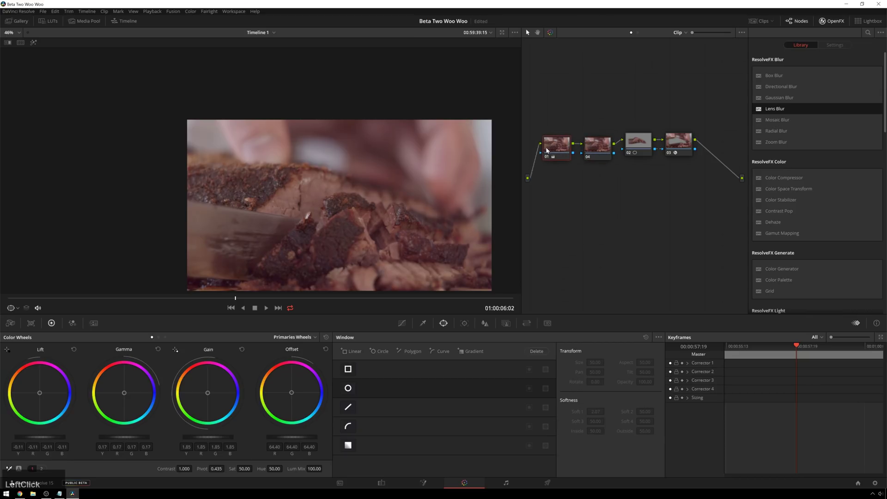
scroll("up", 3)
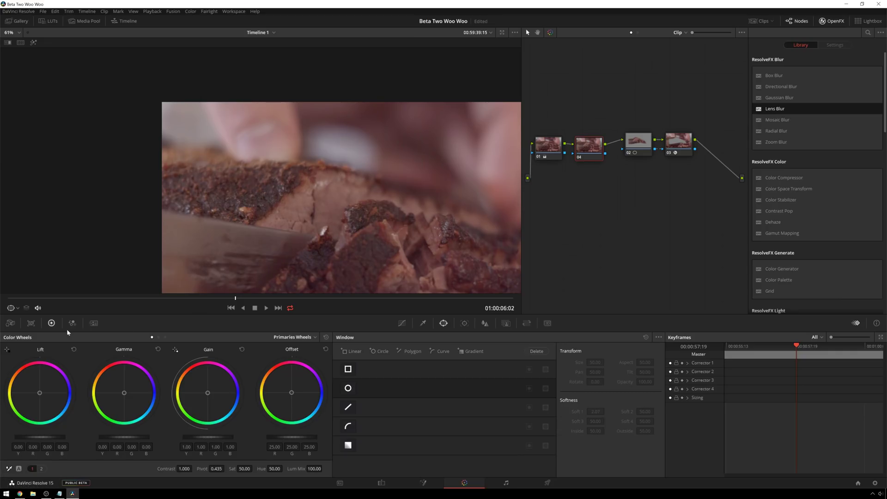
scroll("up", 3)
left_click(98, 329)
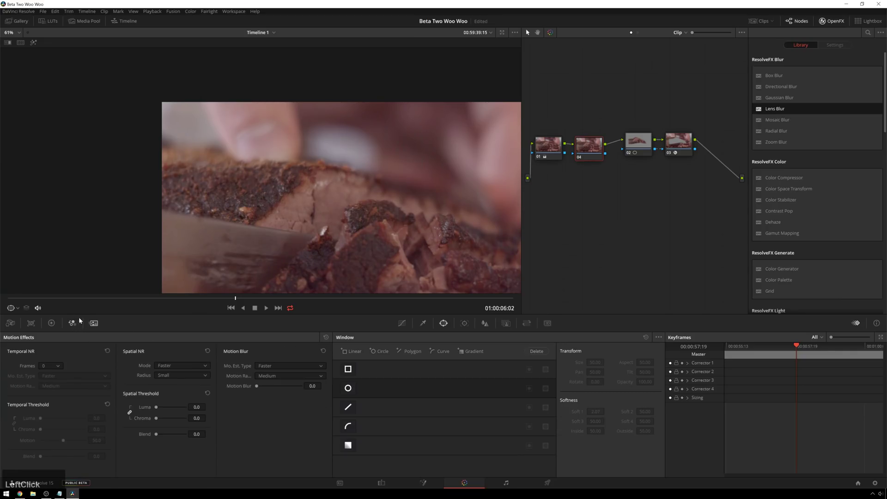
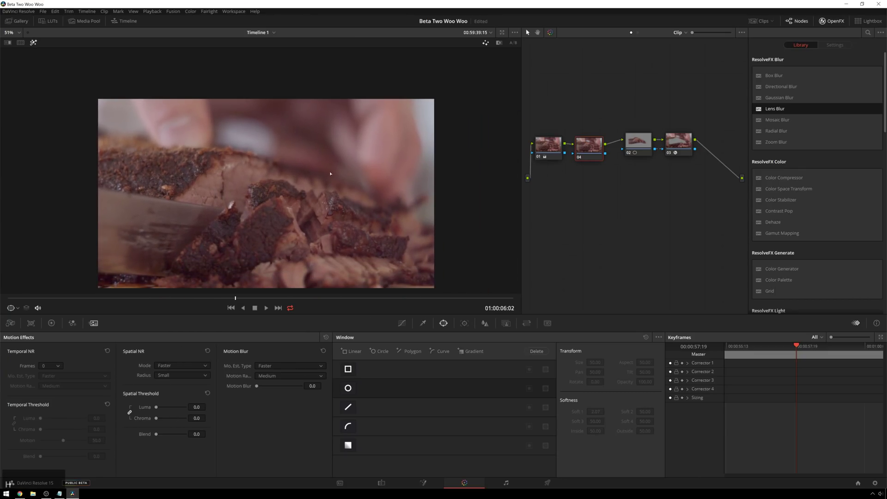
left_click(632, 116)
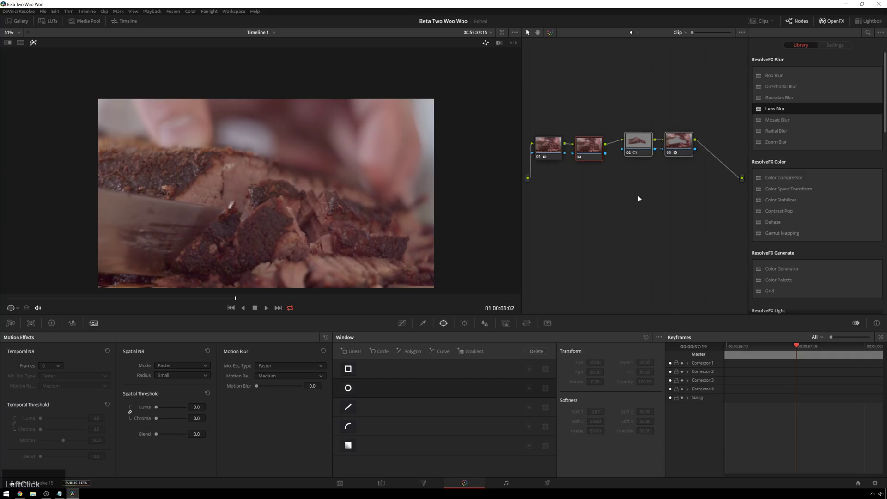
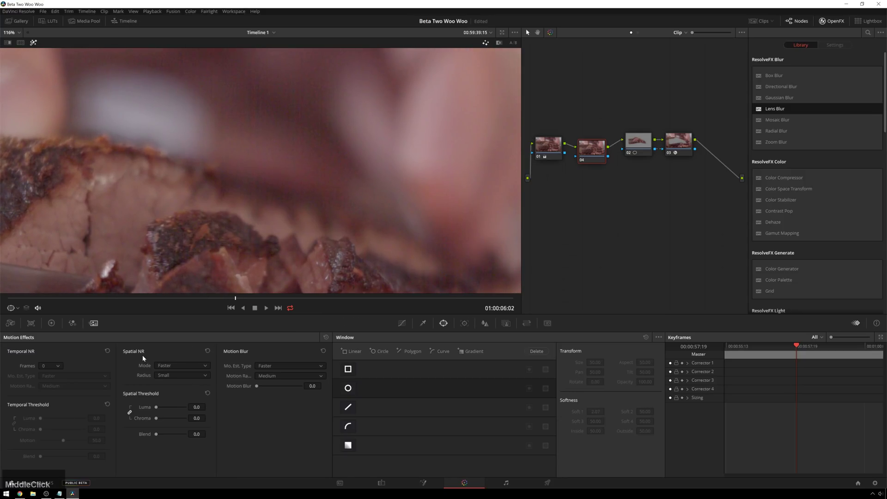
middle_click(172, 367)
Max the luma and chroma thresholds and set Spatial NR mode to Enhanced after trying Better.
left_click(173, 368)
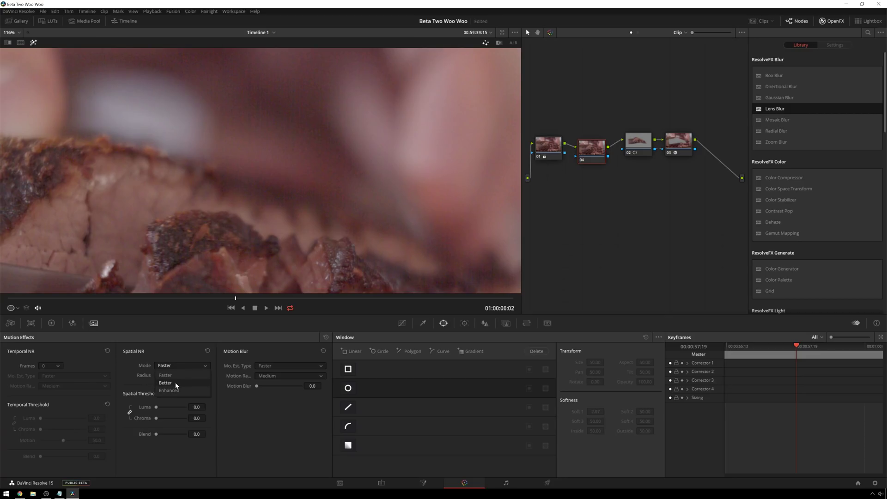
left_click(177, 374)
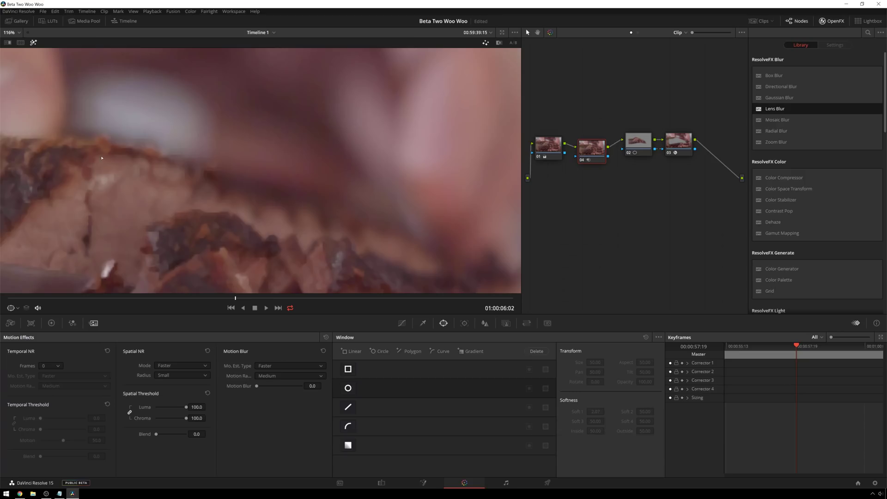
left_click(171, 369)
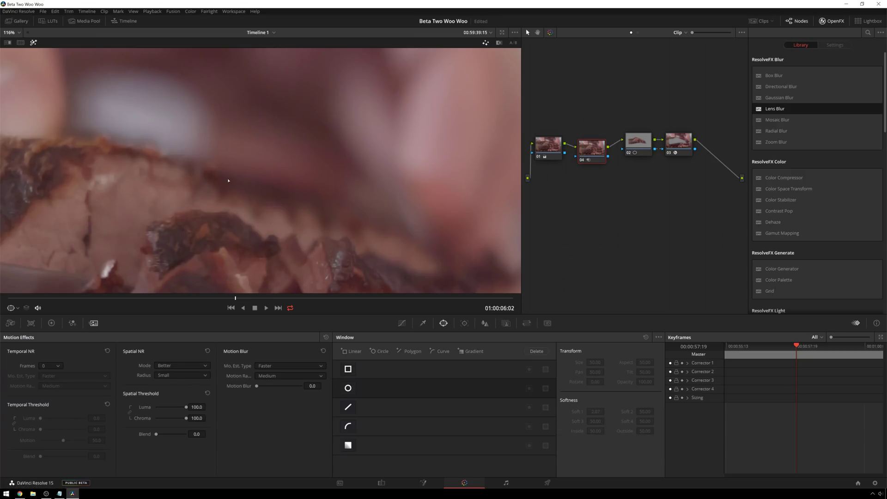
scroll("down", 3)
scroll("up", 3)
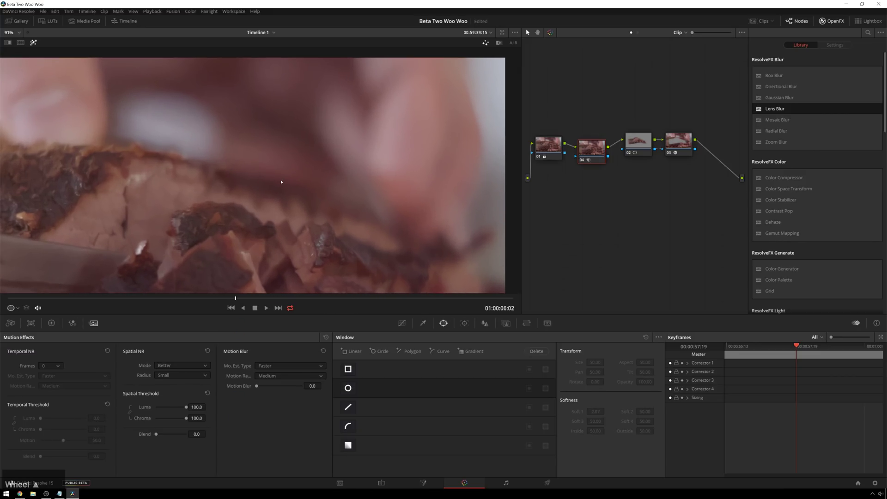
scroll("down", 3)
scroll("up", 3)
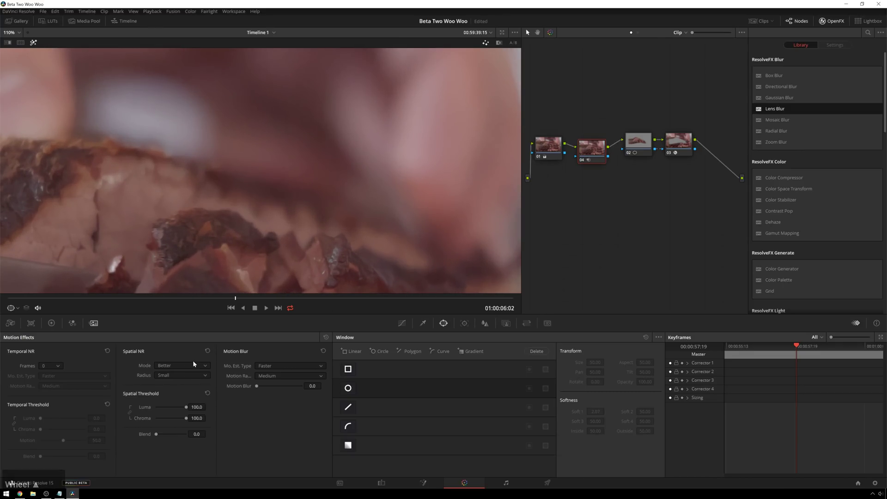
left_click(197, 364)
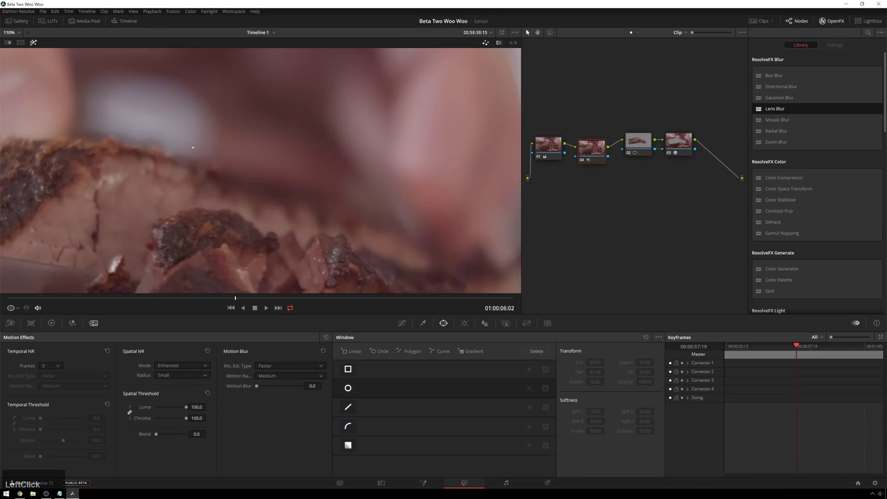
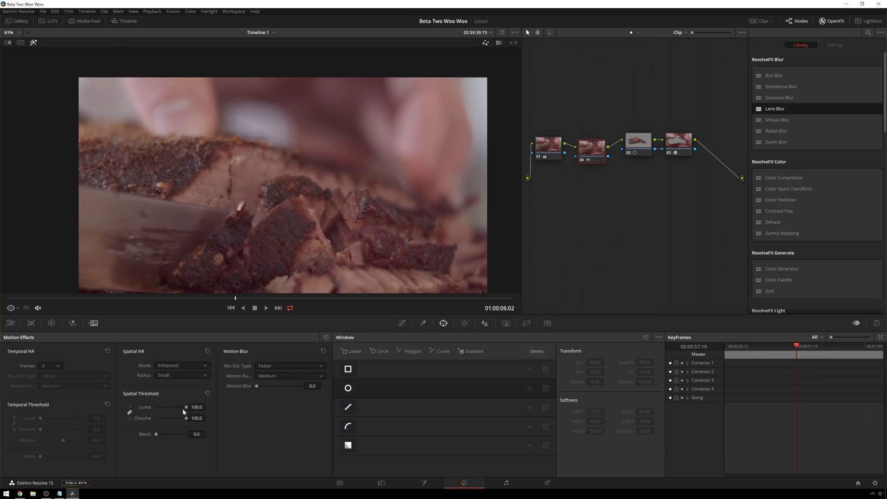
Lower the spatial luma and chroma threshold to 65.5.
left_click(189, 410)
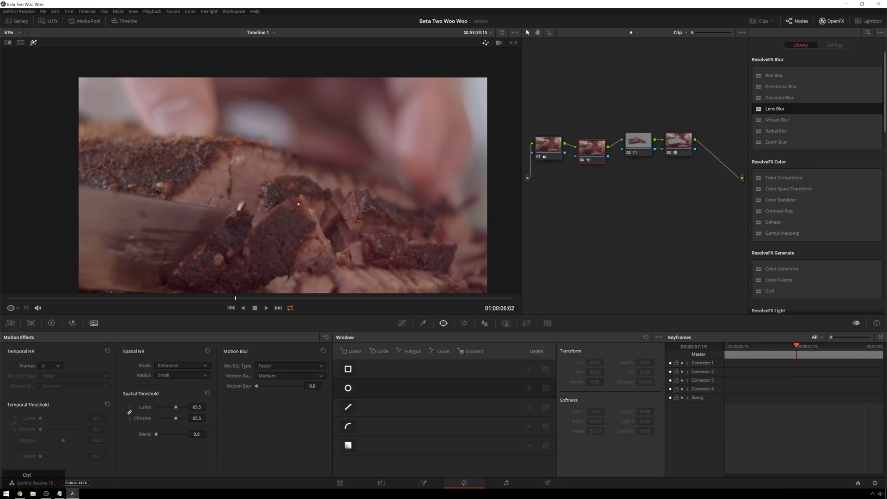
key("ctrl+d")
key("ctrl+d")
key("ctrl+d")
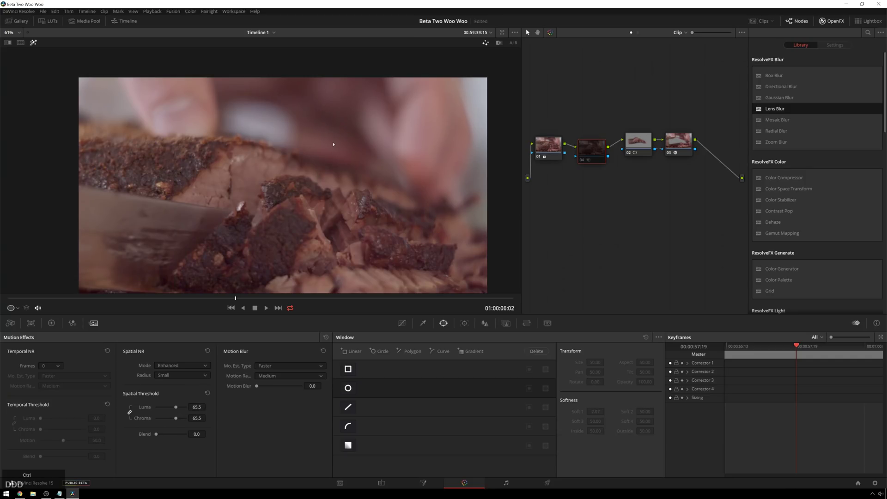
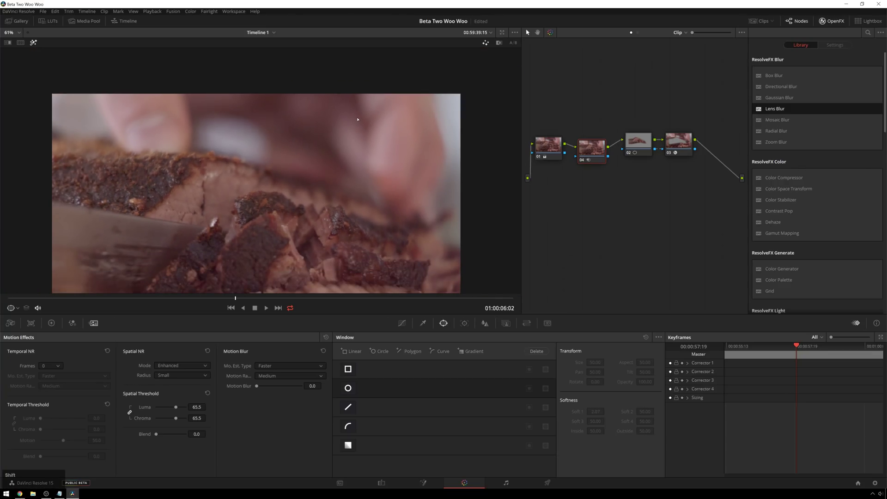
key("h")
scroll("down", 3)
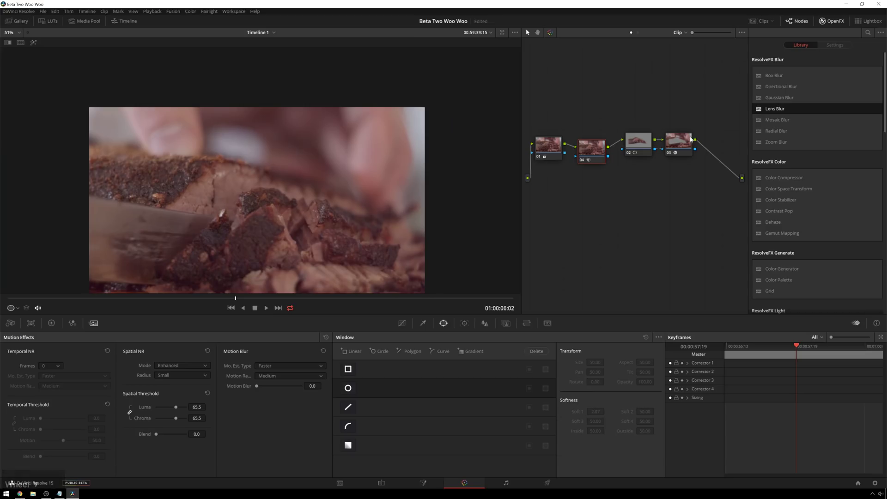
key("space")
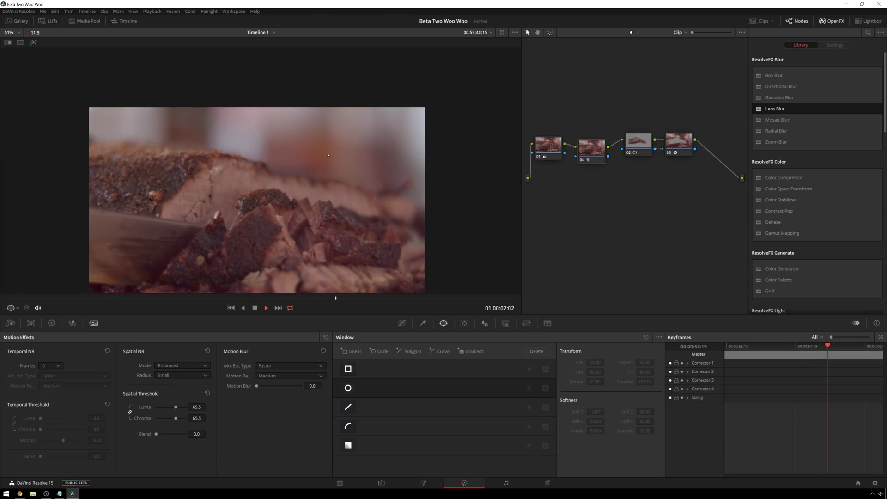
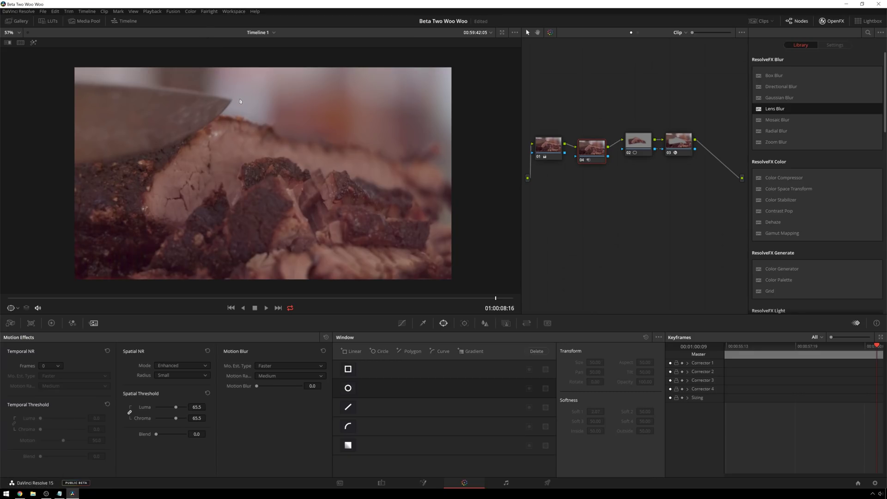
Select the noise reduction node and review the Lens Blur node's size 2.30.
left_click(598, 157)
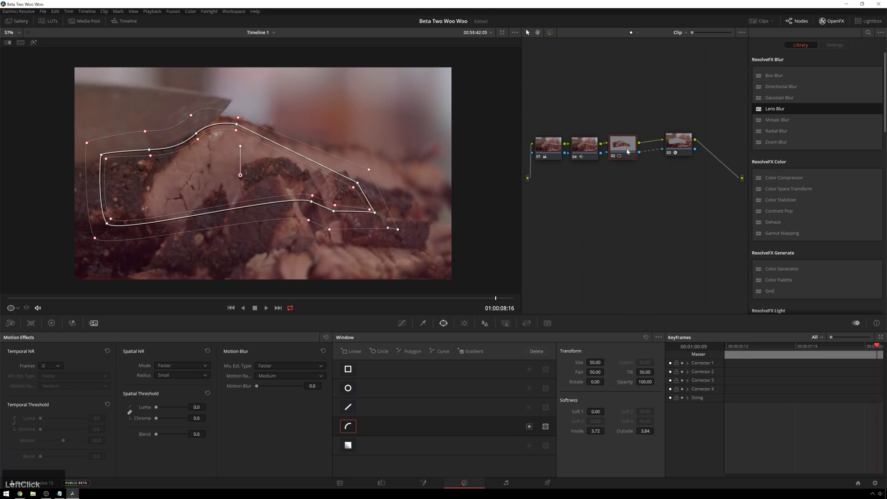
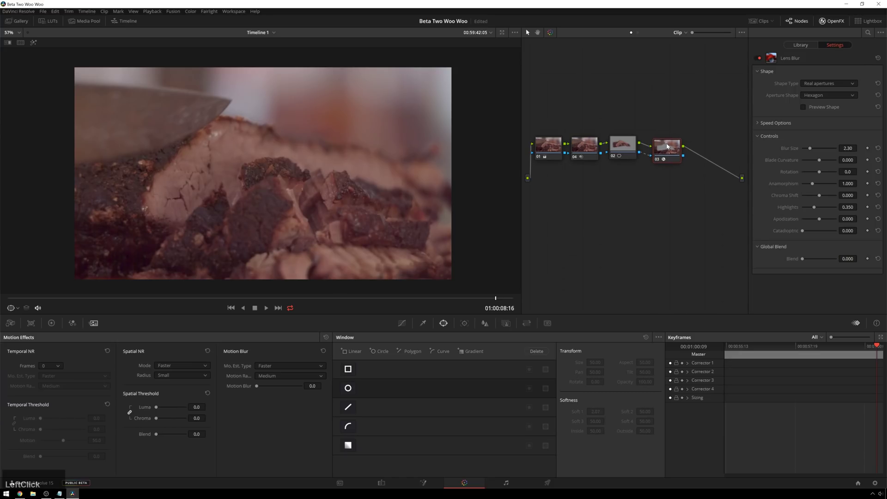
scroll("down", 3)
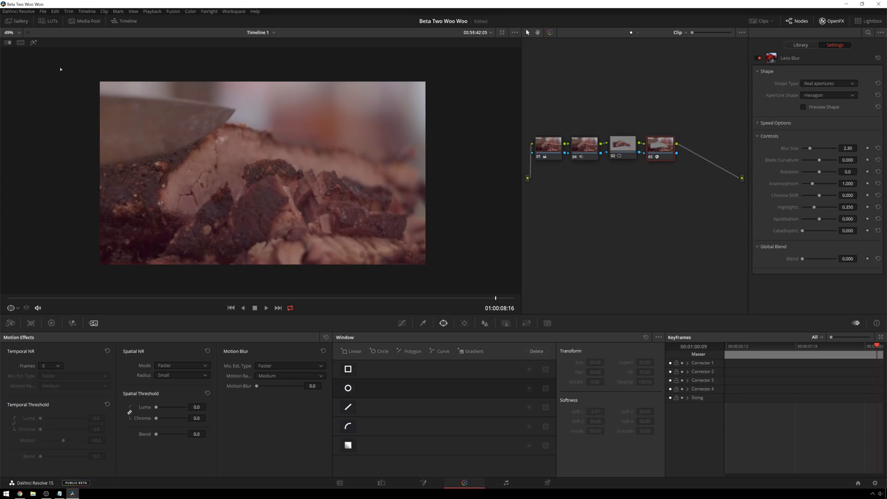
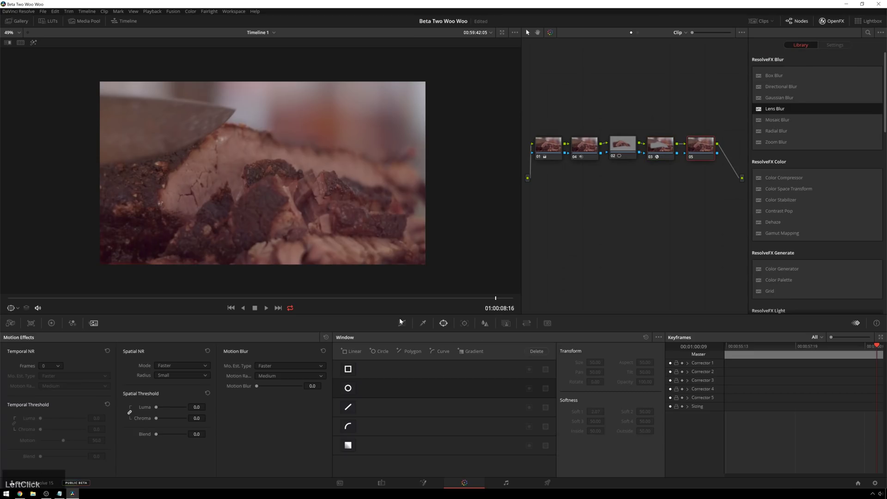
Add a Linear gradient window to the new node.
left_click(349, 449)
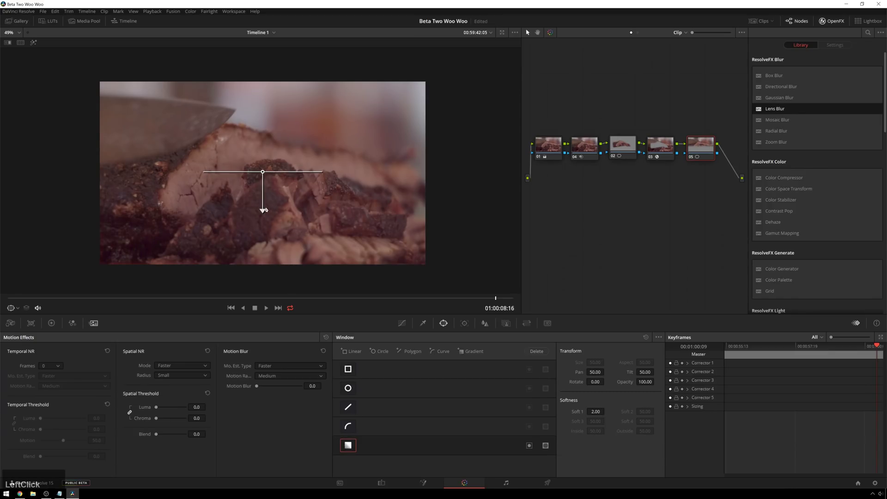
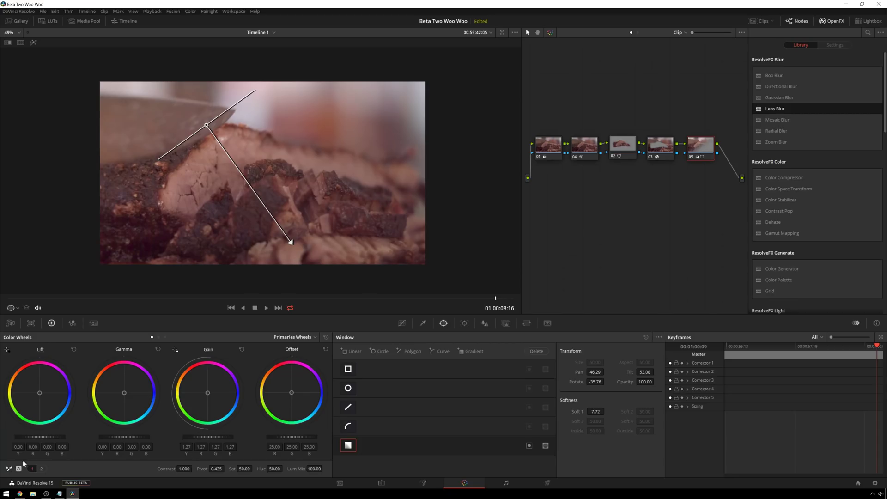
On the masked brisket node, show the second primaries page and raise midtone detail to 27.
left_click(42, 472)
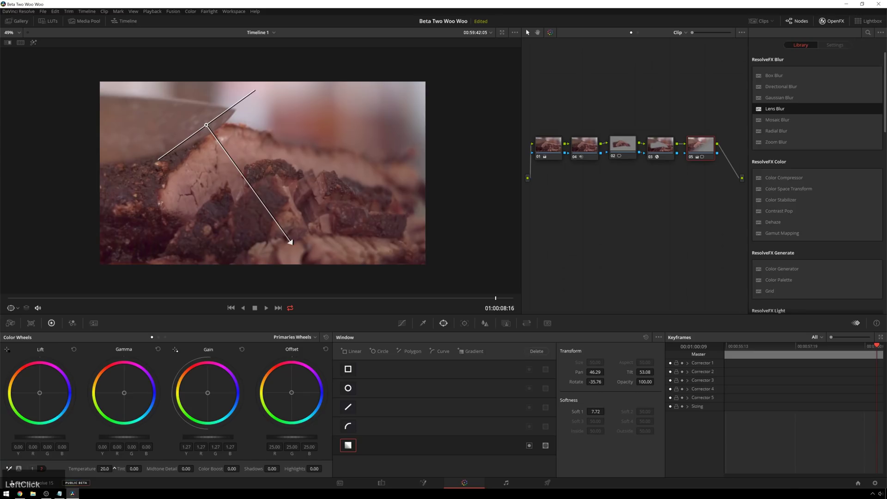
scroll("up", 3)
left_click(627, 139)
left_click(225, 437)
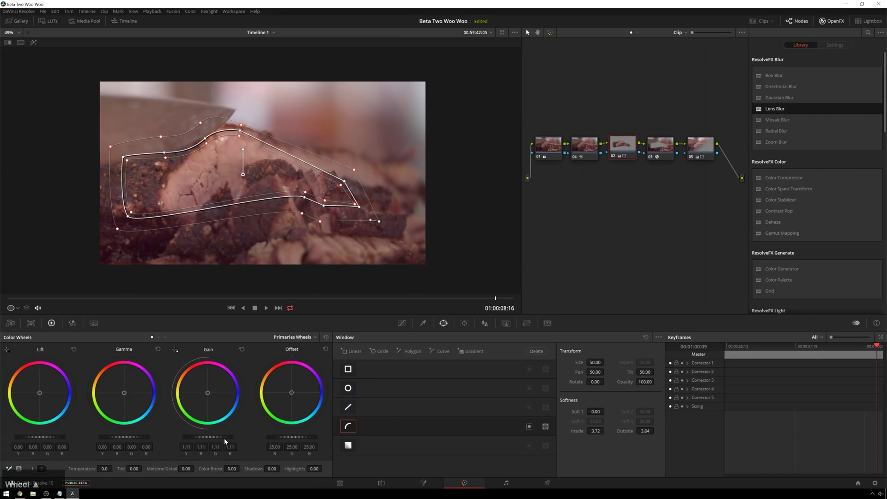
scroll("up", 3)
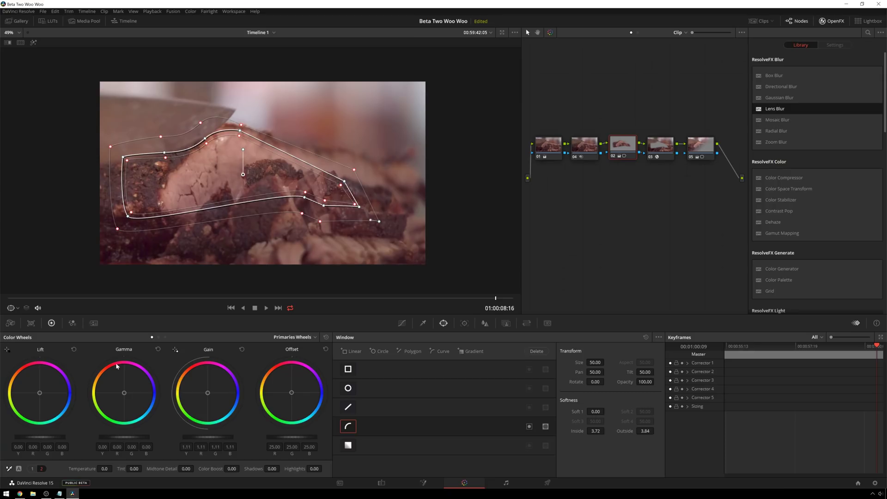
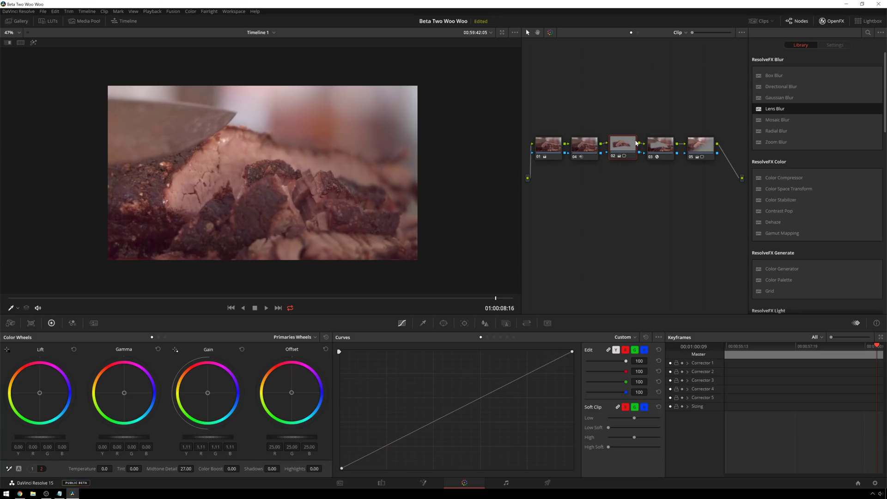
Bring up Camera Raw to lower the tint to 16.42.
left_click(17, 329)
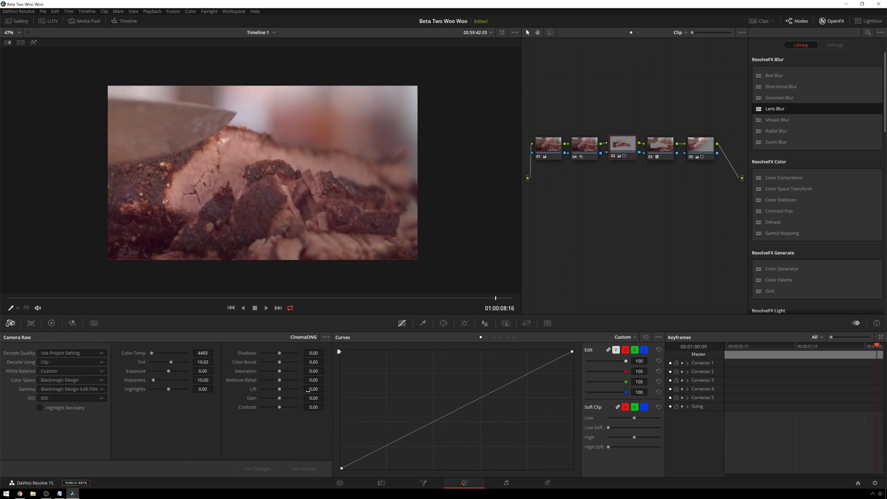
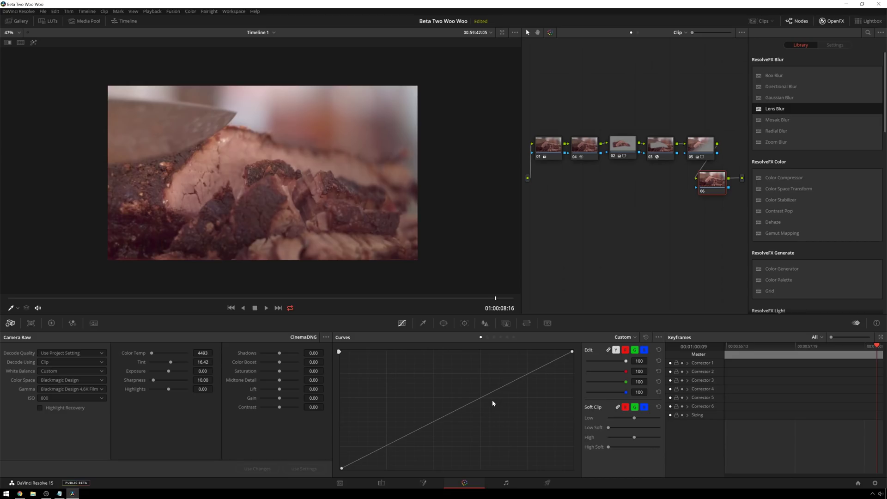
Raise a midpoint on the custom curve to brighten the shot, then play the clip to review.
left_click(481, 401)
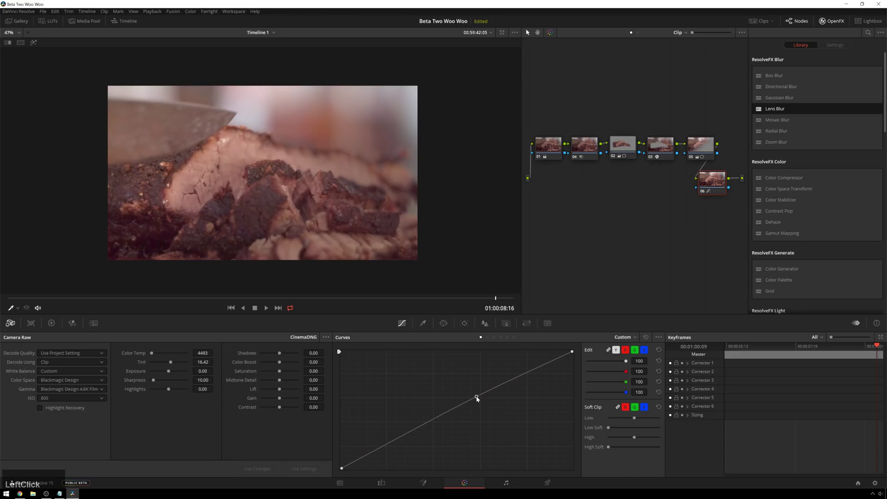
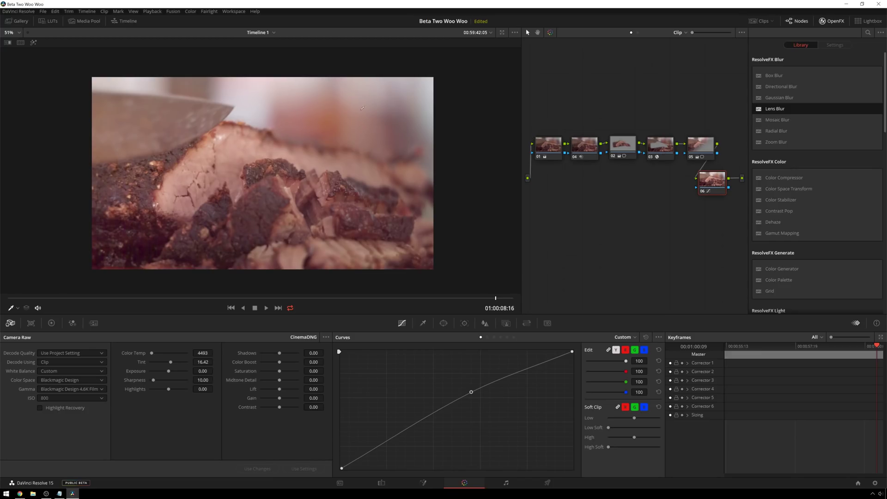
scroll("down", 3)
scroll("up", 3)
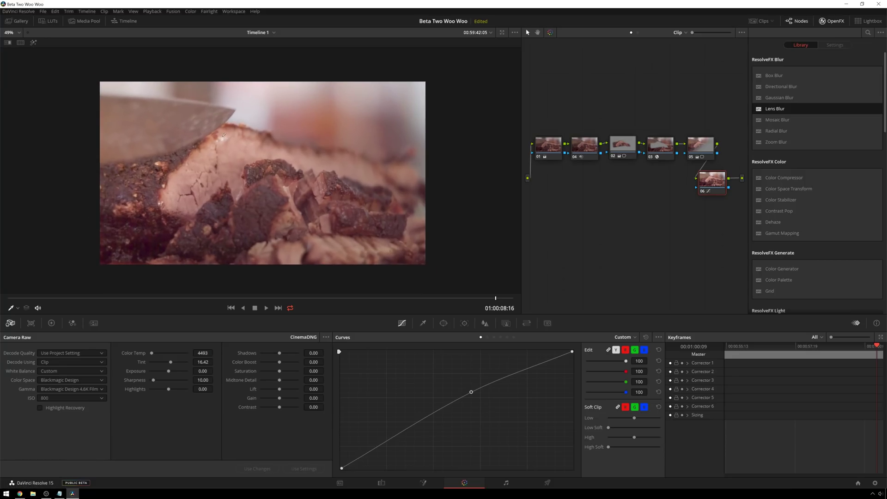
key("space")
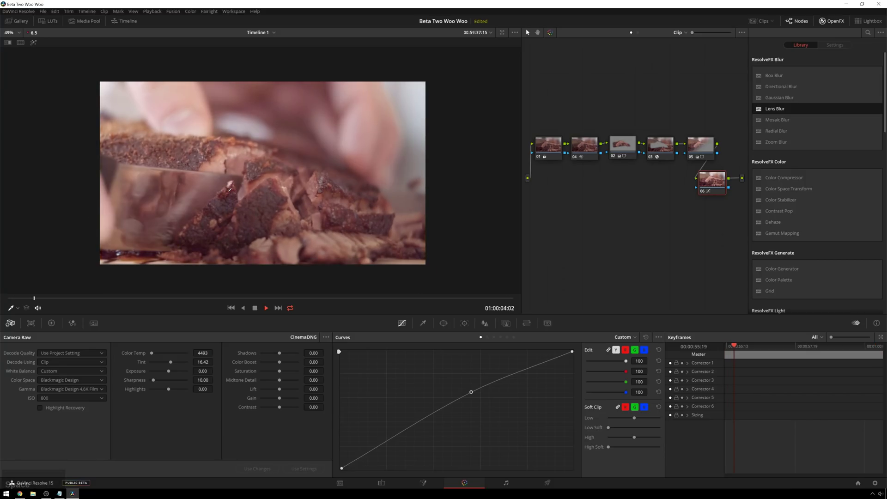
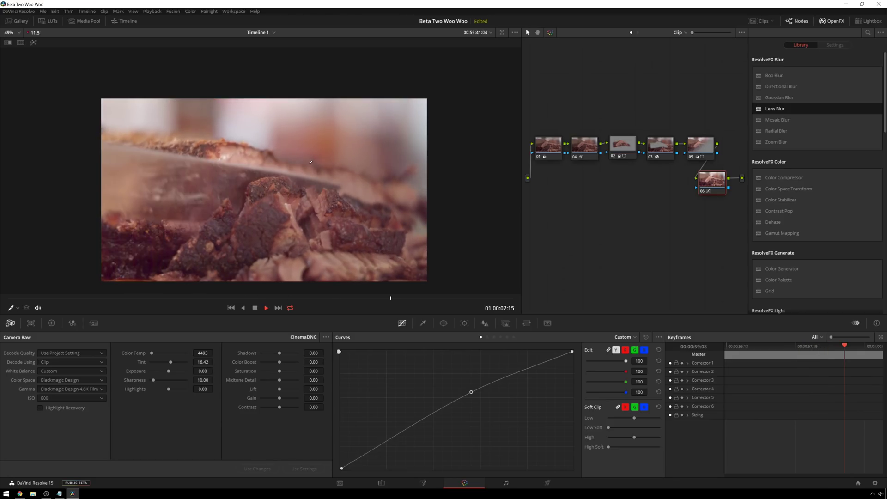
key("space")
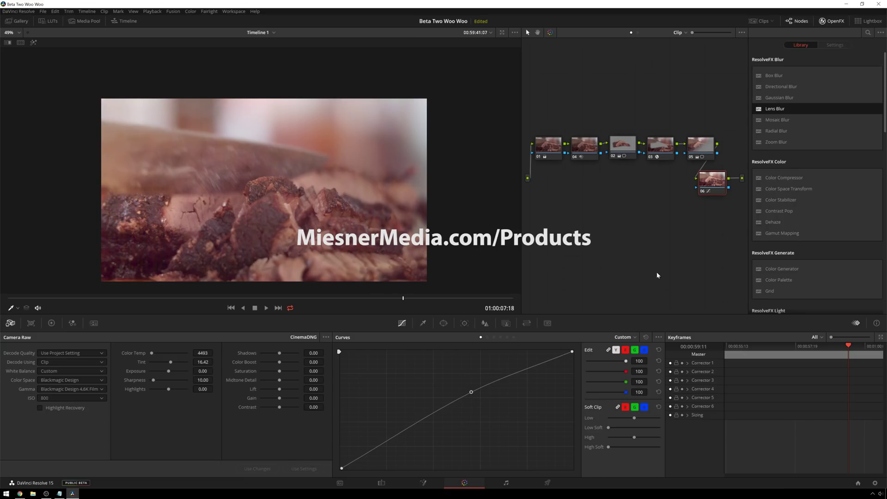
Add node 07 after the curve node and bring up the LUT browser.
key("space")
left_click(669, 206)
key("alt+s")
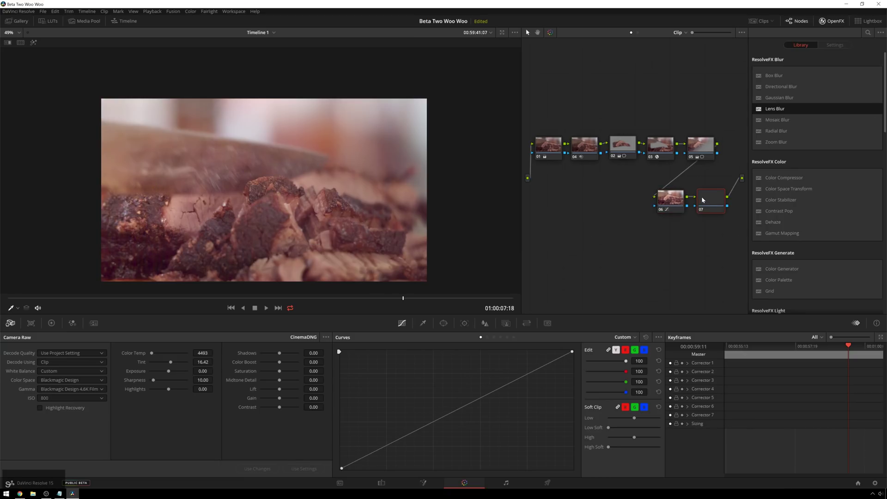
right_click(717, 199)
left_click(737, 249)
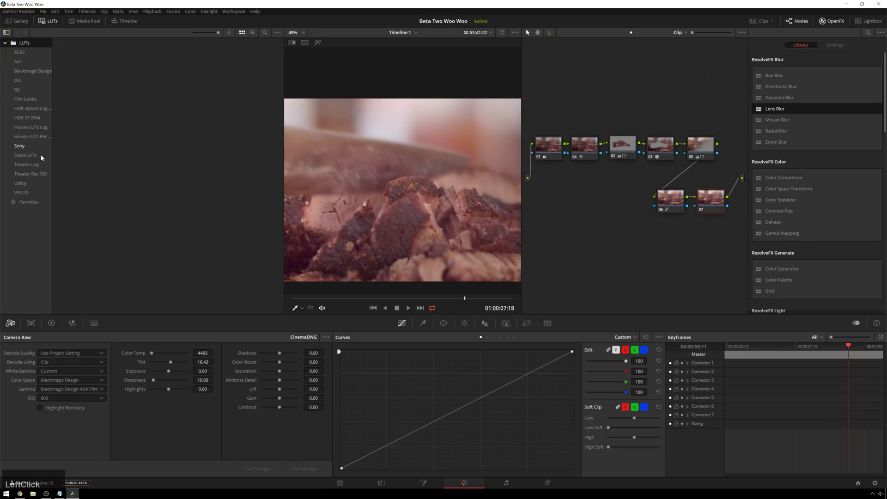
Apply the Gritty Warmth 01 LUT from Swiss LUTs and lower Key Output Gain to 0.598.
left_click(36, 159)
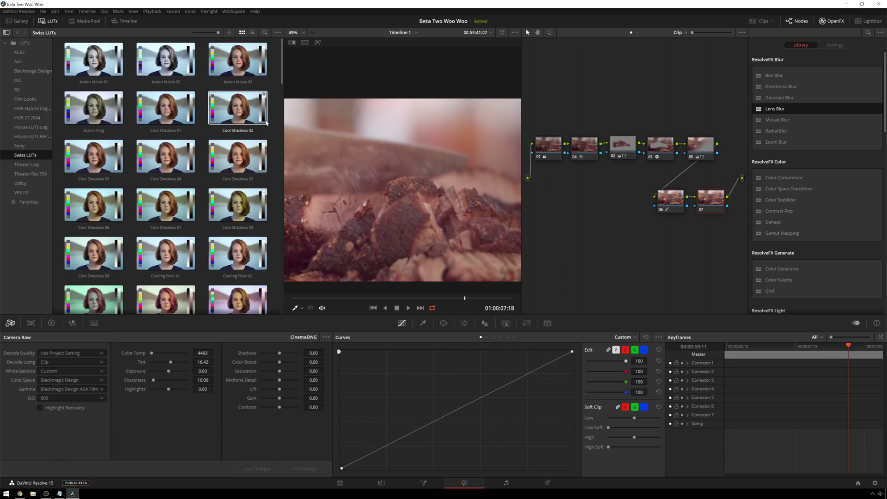
left_click(148, 216)
scroll("down", 3)
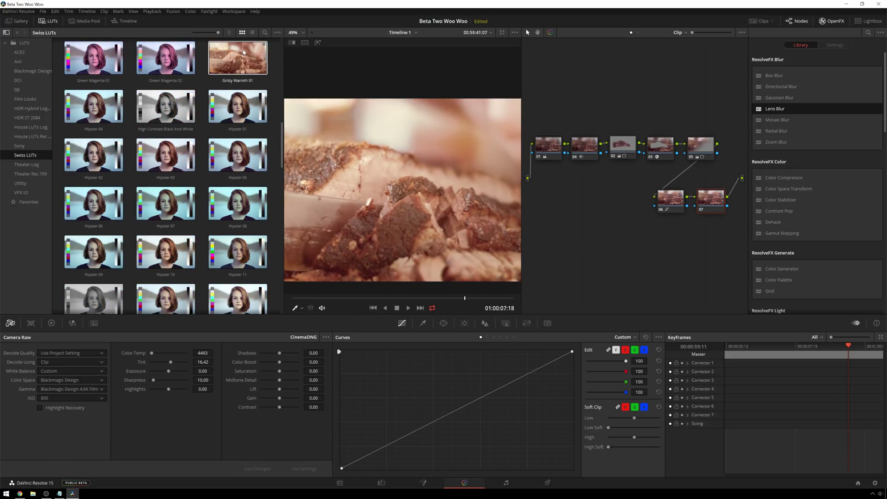
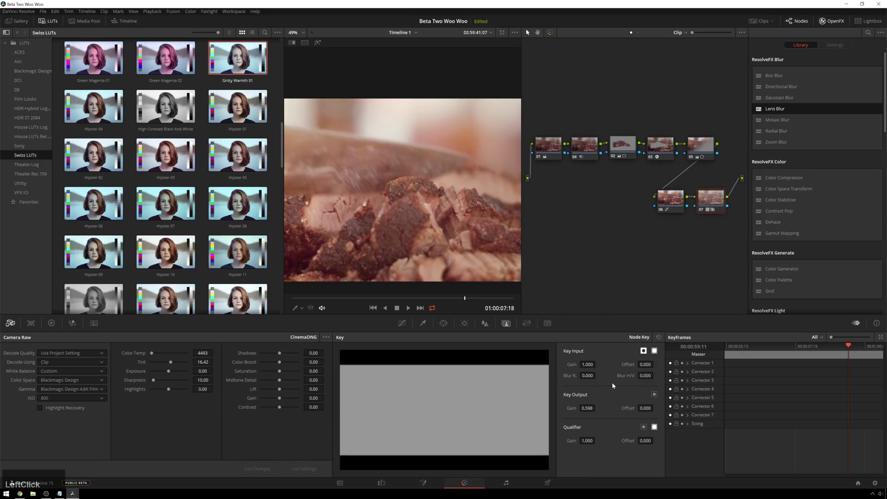
key("ctrl+d")
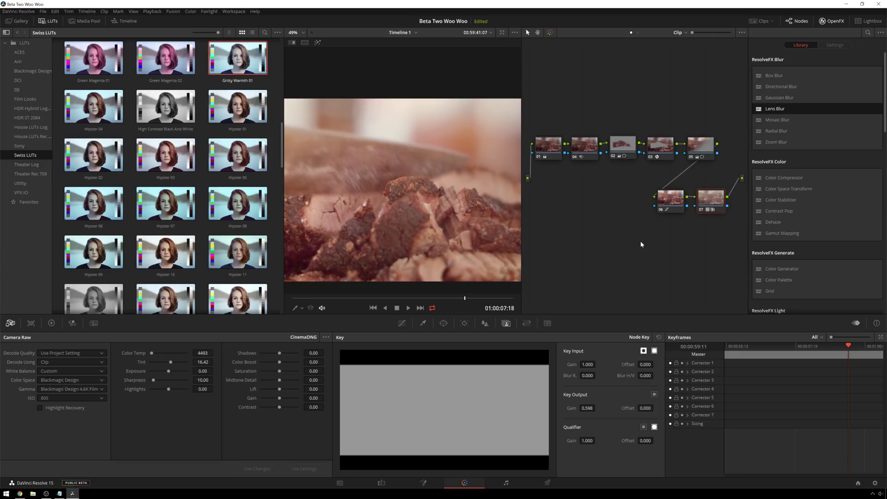